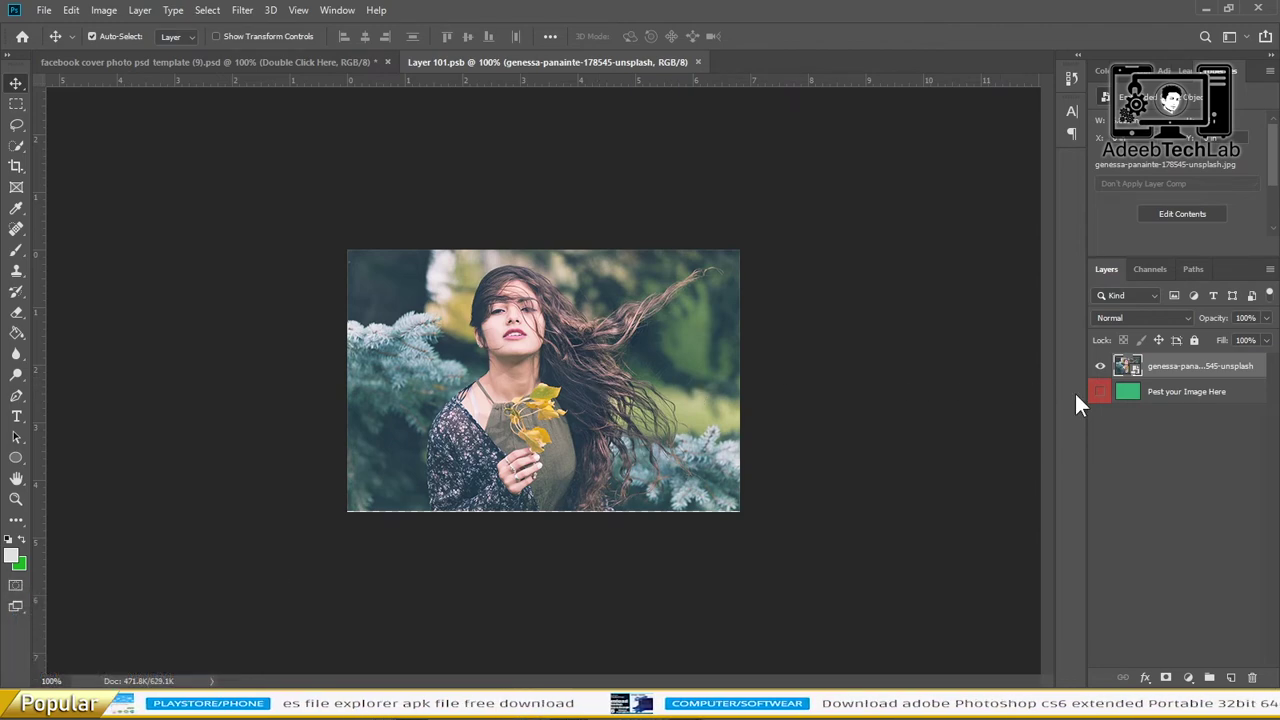
- Hide the sample woman photo layer in the smart object, revealing the green placeholder
{"action": "left_click", "coordinate": [1099, 366]}
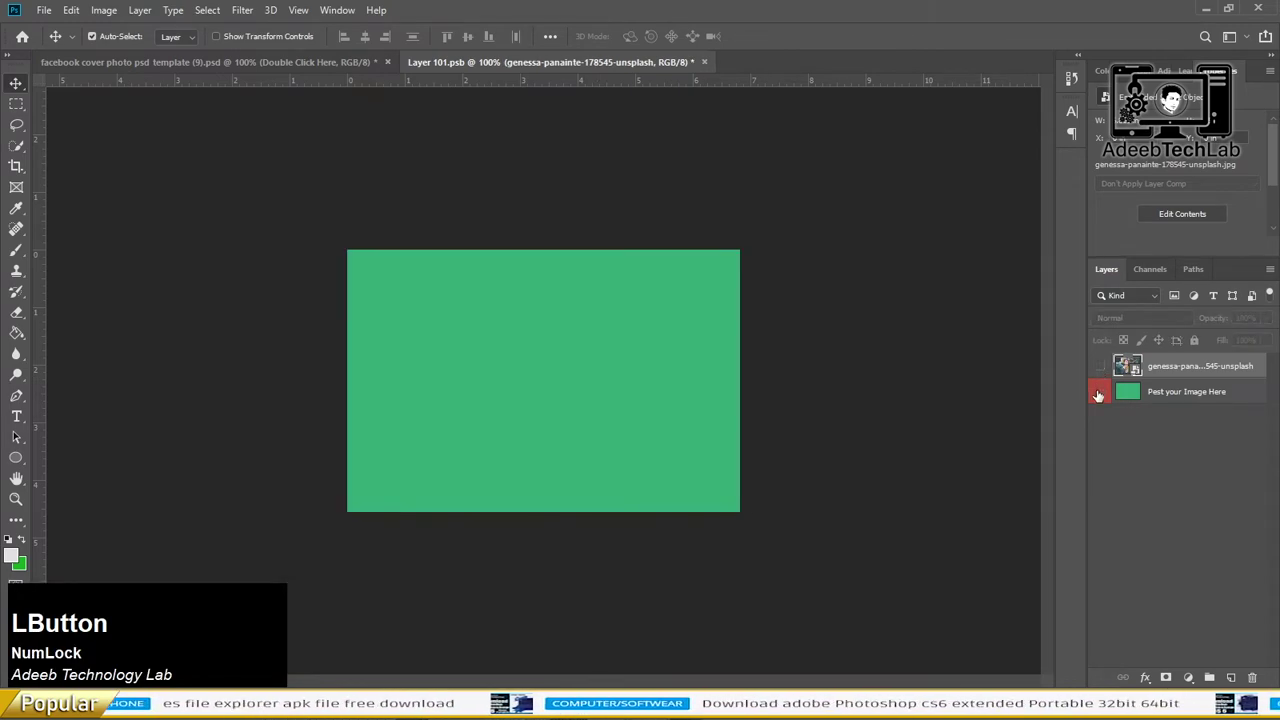
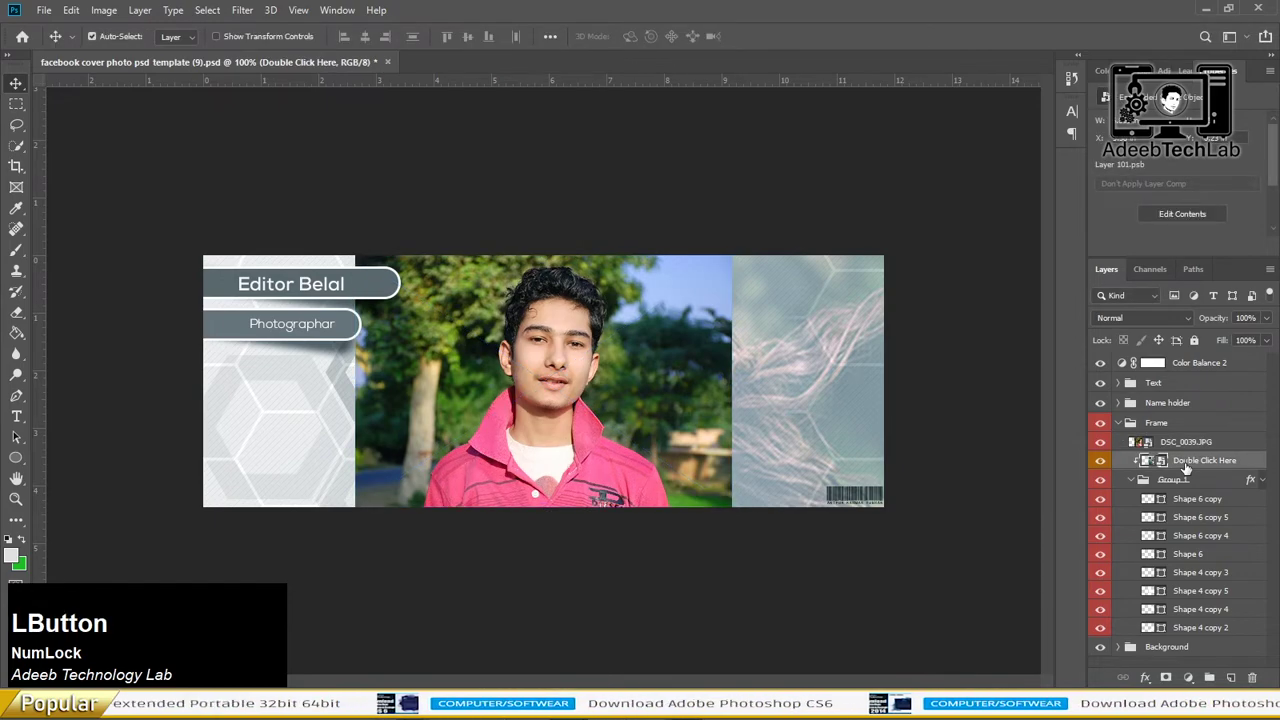
- Clip the boy's photo into the hexagon frame shapes and scale it so his face fills them
{"action": "key", "text": "Delete"}
{"action": "left_click", "coordinate": [1179, 447]}
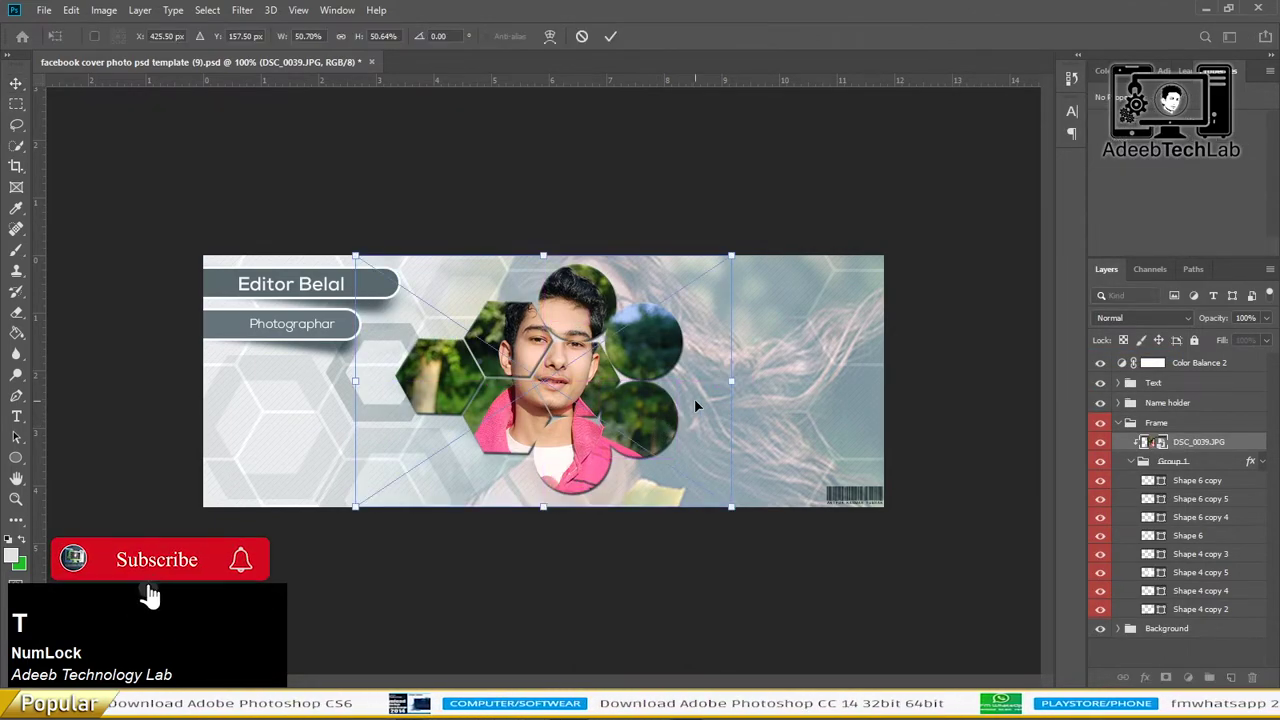
{"action": "left_click", "coordinate": [703, 404]}
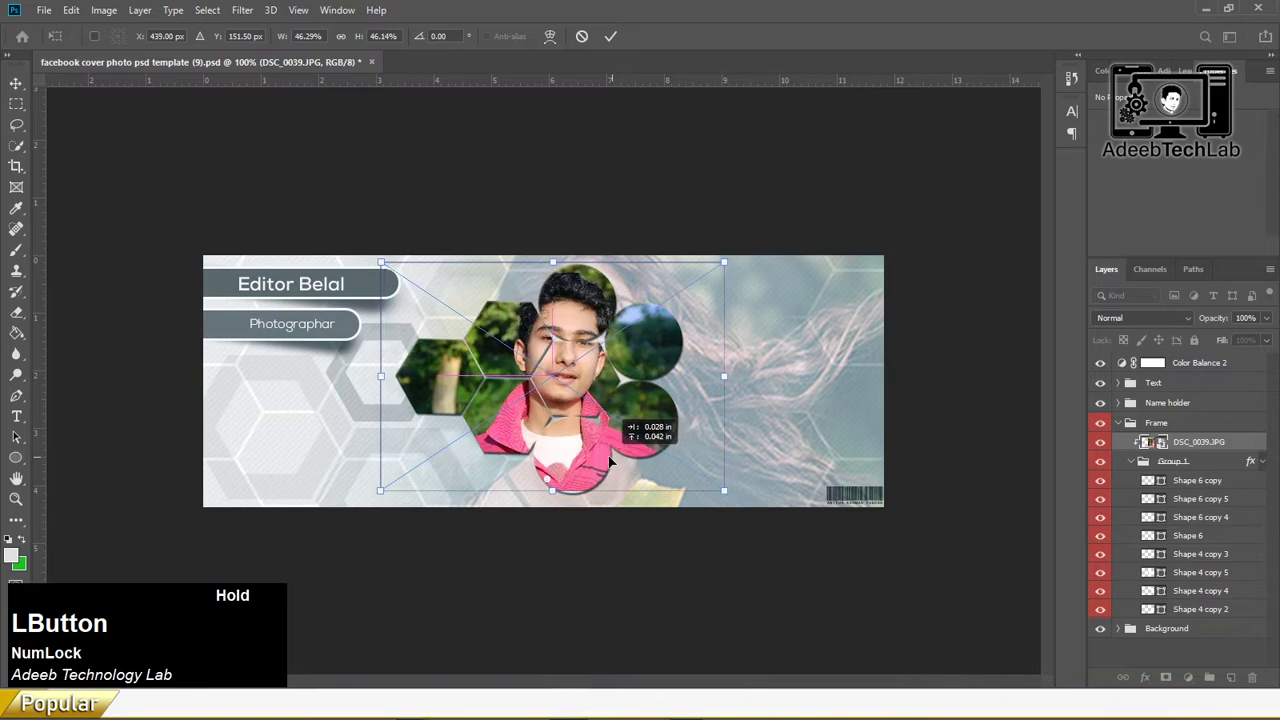
{"action": "key", "text": "Return"}
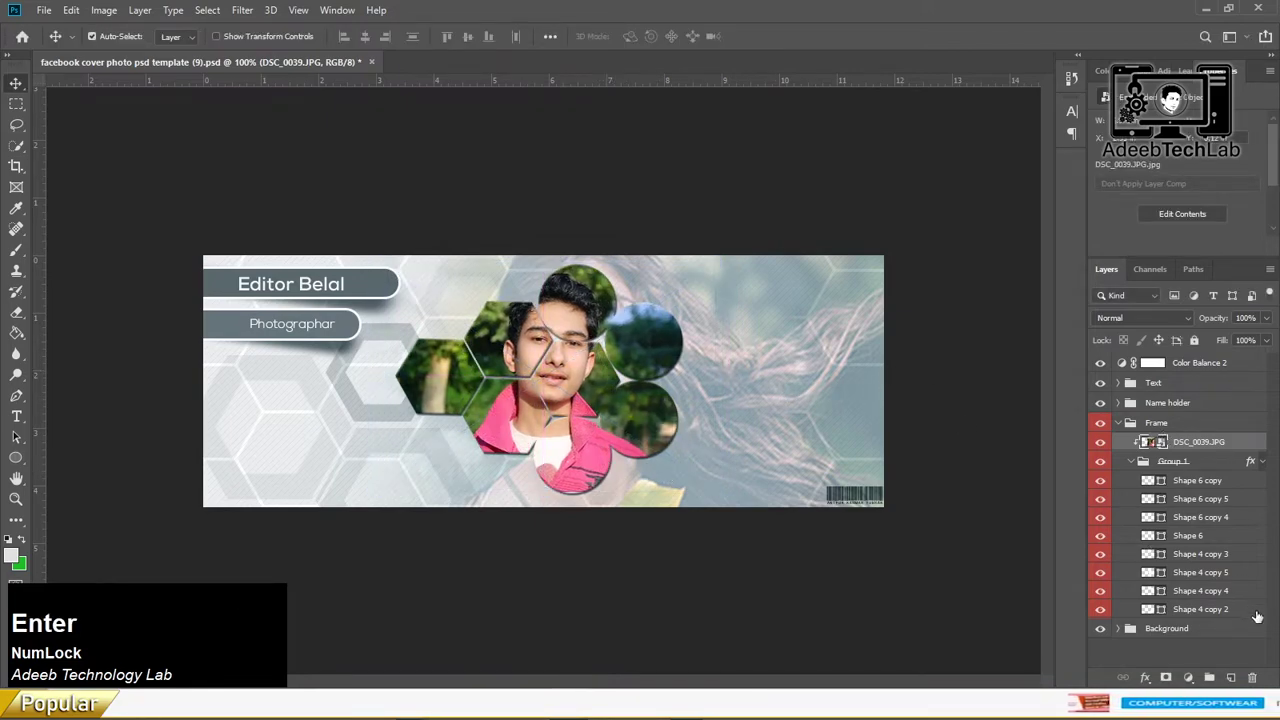
- Add DSC_0039.JPG above the sample photo inside the background smart object
{"action": "scroll", "scroll_direction": "down", "scroll_amount": 3}
{"action": "left_click", "coordinate": [1100, 639]}
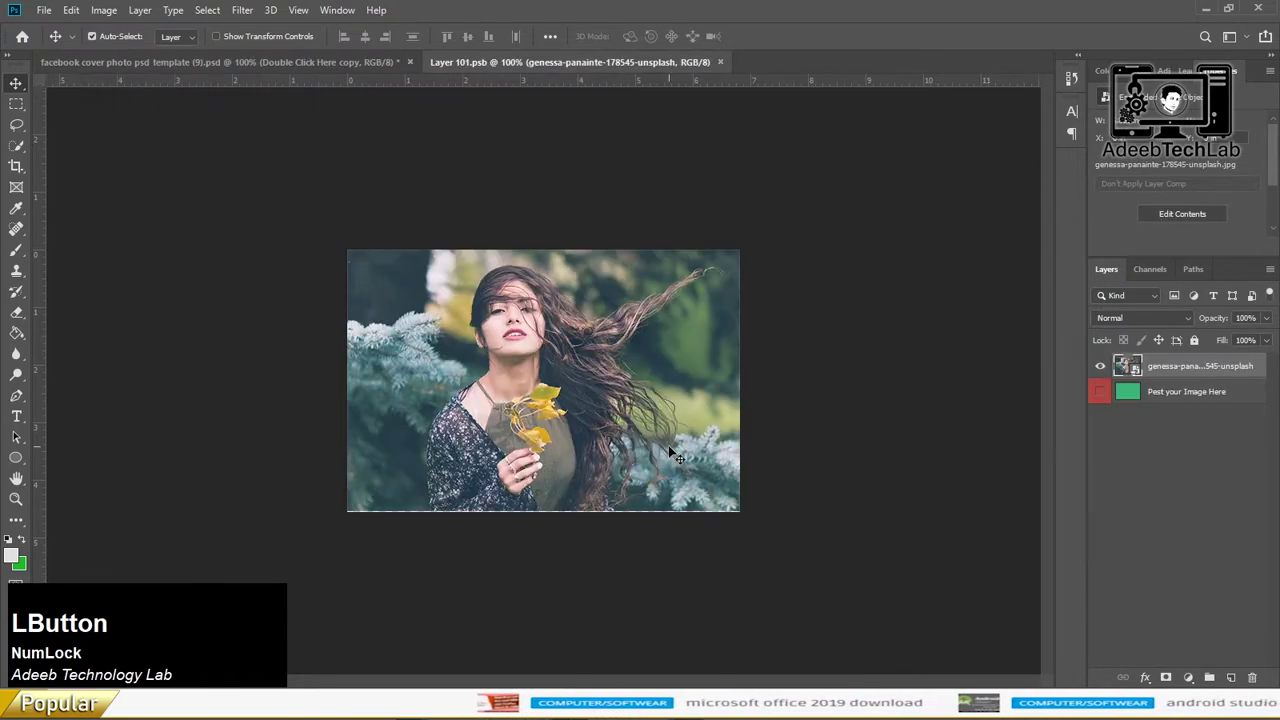
{"action": "left_click", "coordinate": [710, 370]}
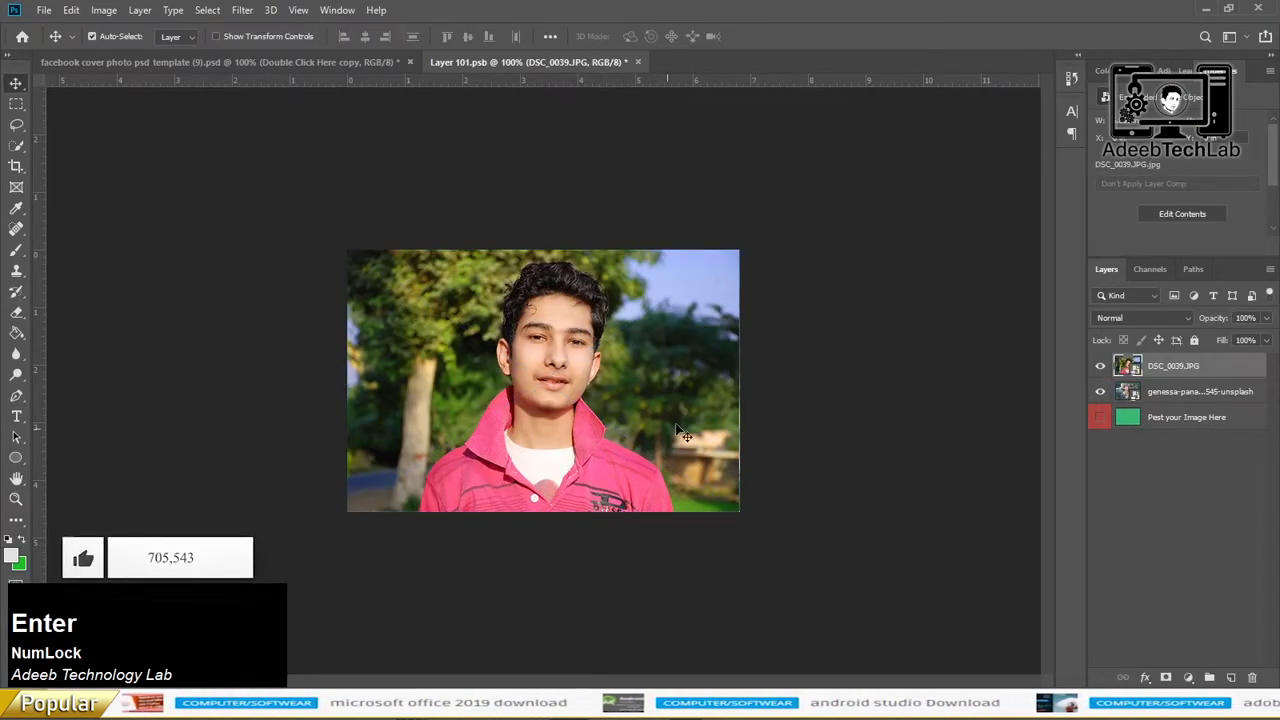
{"action": "key", "text": "Return"}
- Save the updated background contents and return to the cover template document
{"action": "left_click", "coordinate": [1166, 392]}
{"action": "key", "text": "Delete"}
{"action": "left_click", "coordinate": [340, 70]}
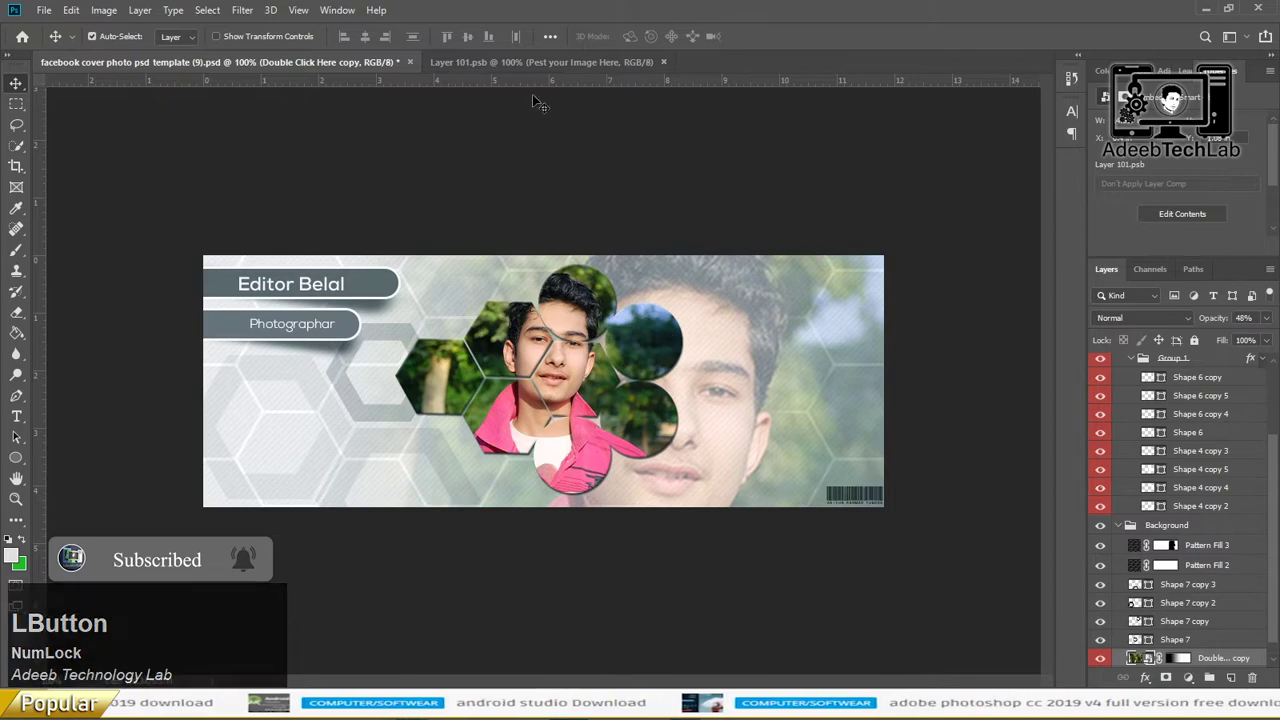
- Start editing the Photographar caption text with the Type tool
{"action": "scroll", "scroll_direction": "up", "scroll_amount": 3}
{"action": "left_click", "coordinate": [313, 297]}
{"action": "key", "text": "space"}
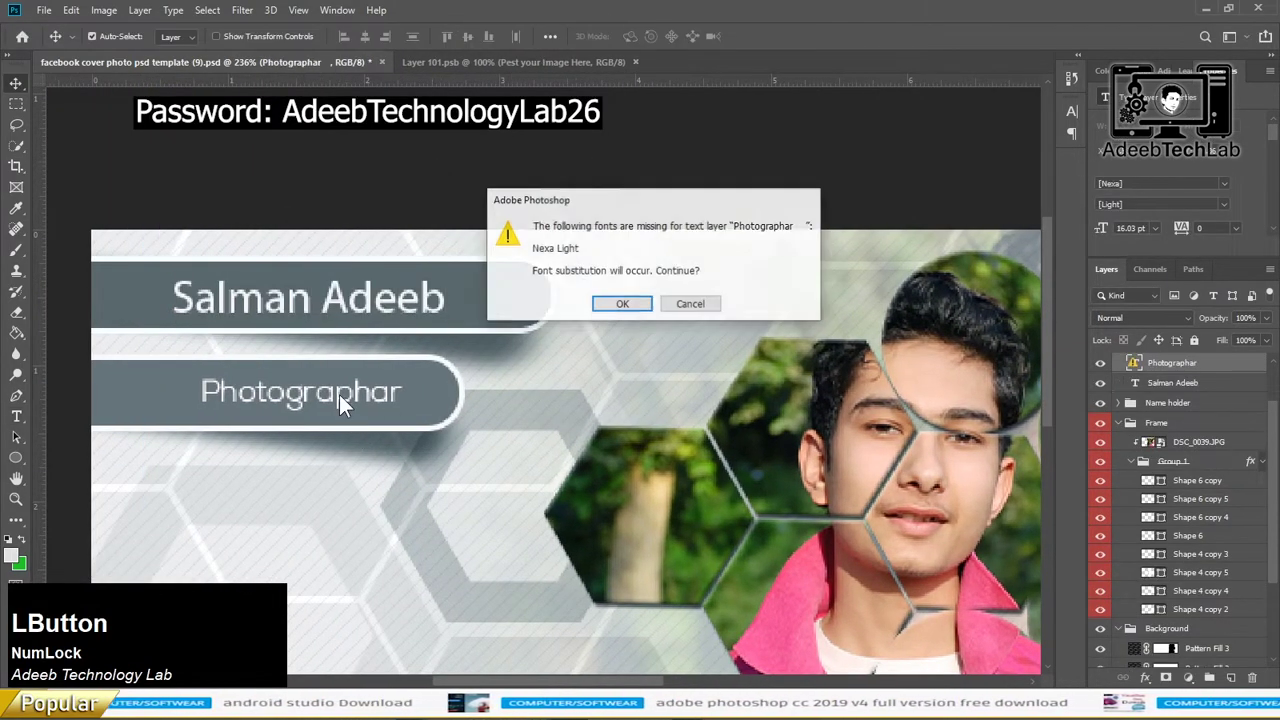
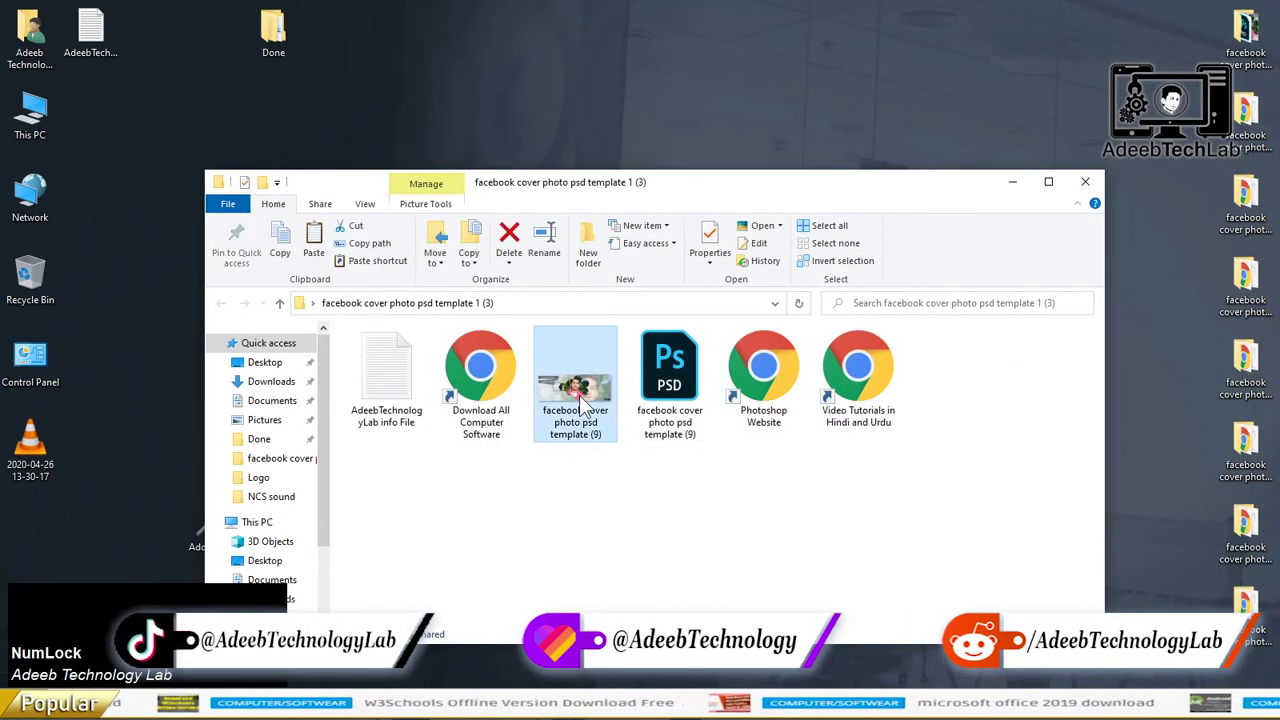
- Close the template folder's File Explorer window, leaving the desktop
{"action": "left_click", "coordinate": [1098, 183]}
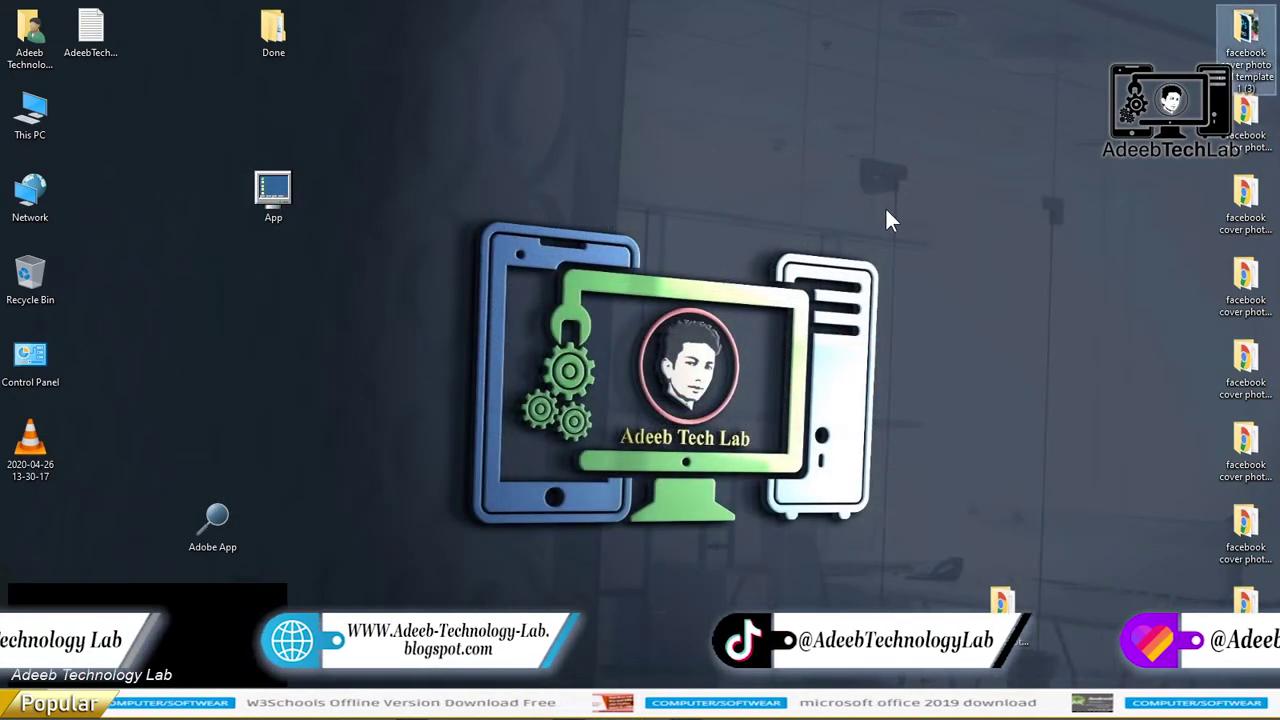